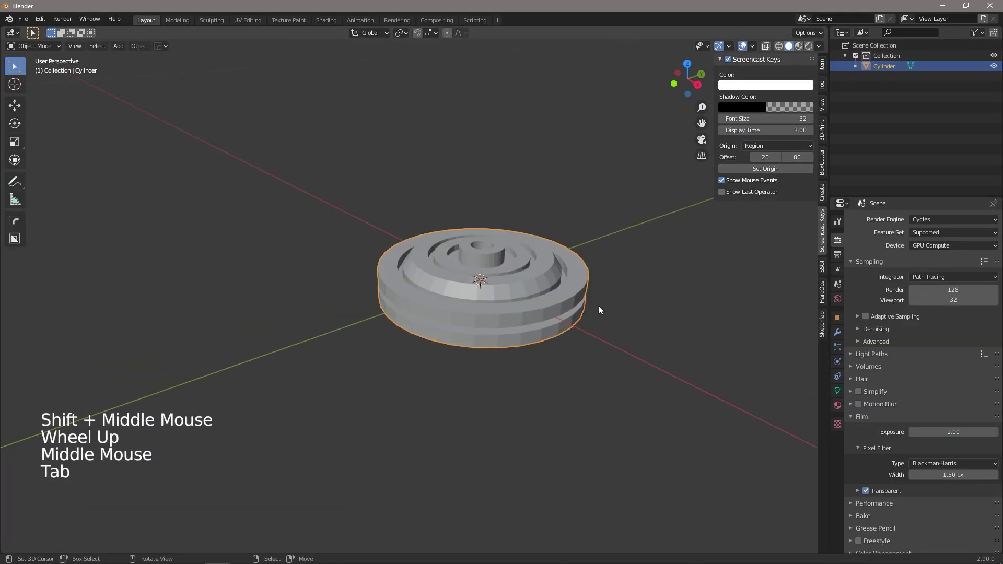
# Add a cylinder, scale it and raise it to sit above the centre of the projector base
pyautogui.middleClick(664, 268)
pyautogui.scroll(-3)
pyautogui.press('shift+a')
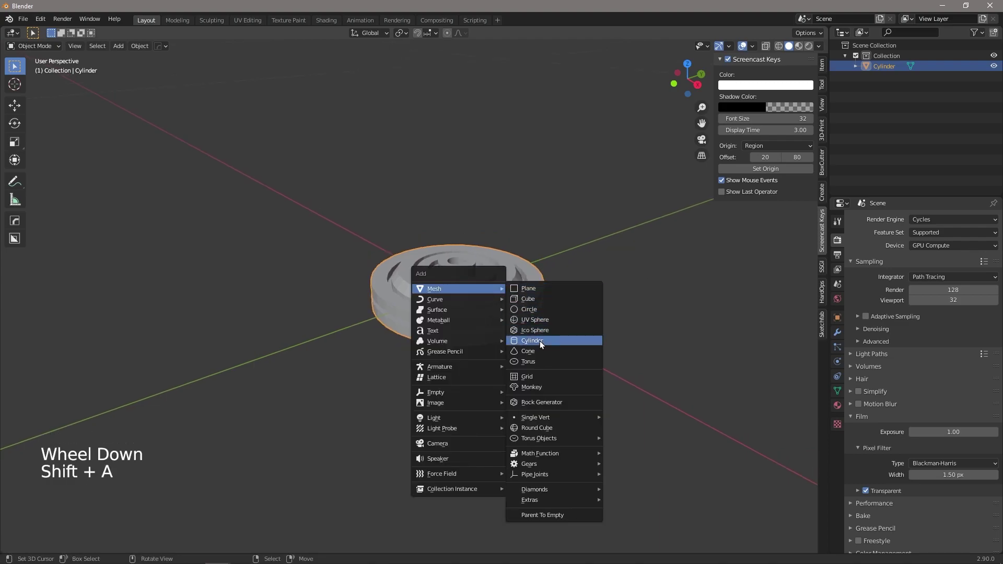
pyautogui.scroll(-3)
pyautogui.press('s')
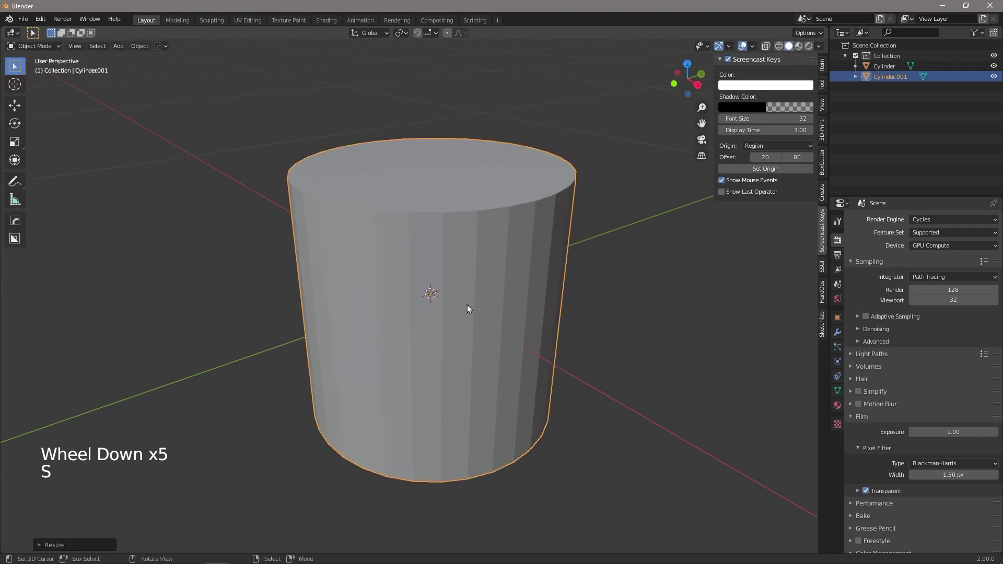
pyautogui.press('KP_1')
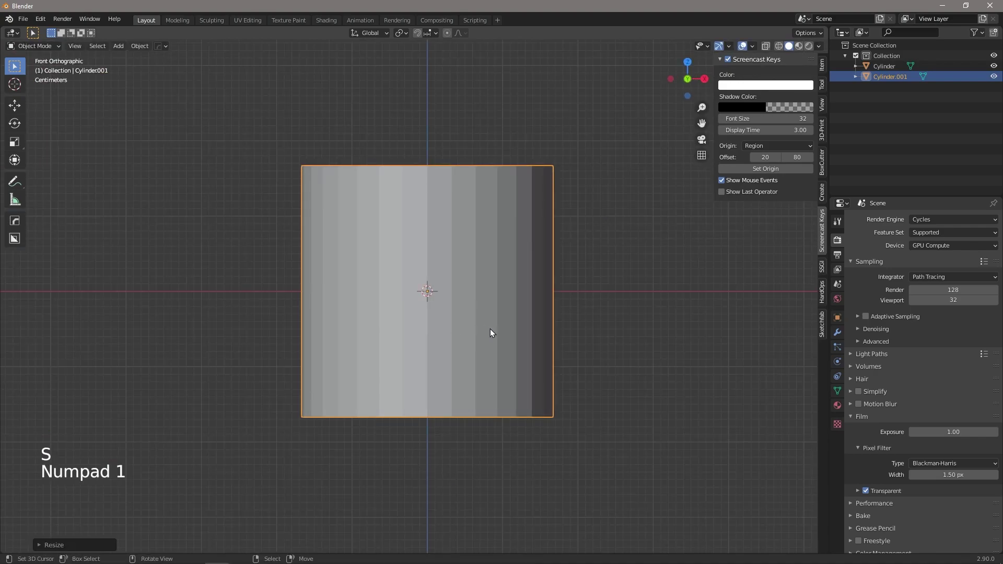
pyautogui.press('g')
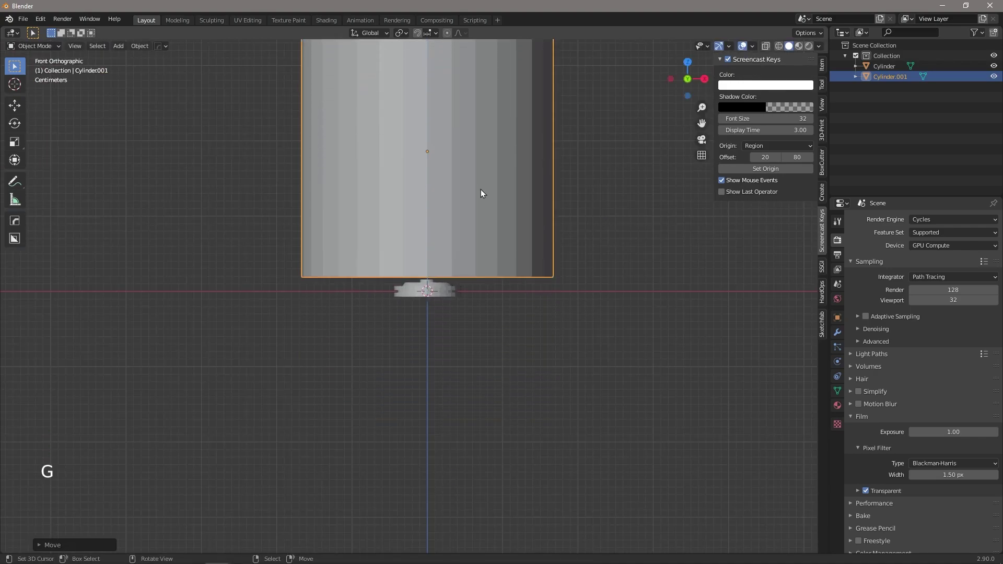
pyautogui.middleClick(583, 288)
pyautogui.press('s')
pyautogui.press('g')
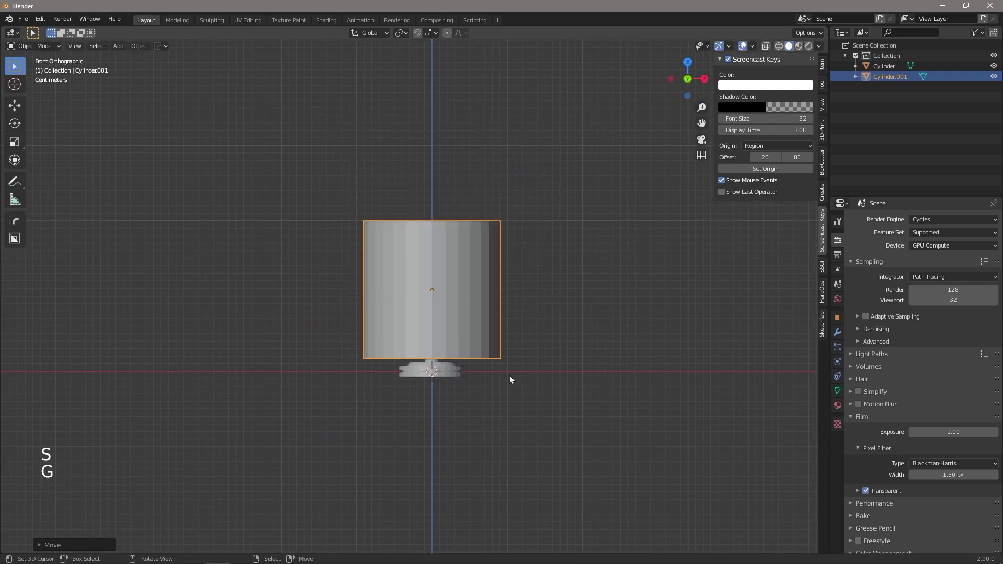
pyautogui.middleClick(453, 357)
pyautogui.scroll(3)
# Delete the cylinder's end faces, taper it into an open cone, shade it smooth and adjust its height
pyautogui.press('Tab')
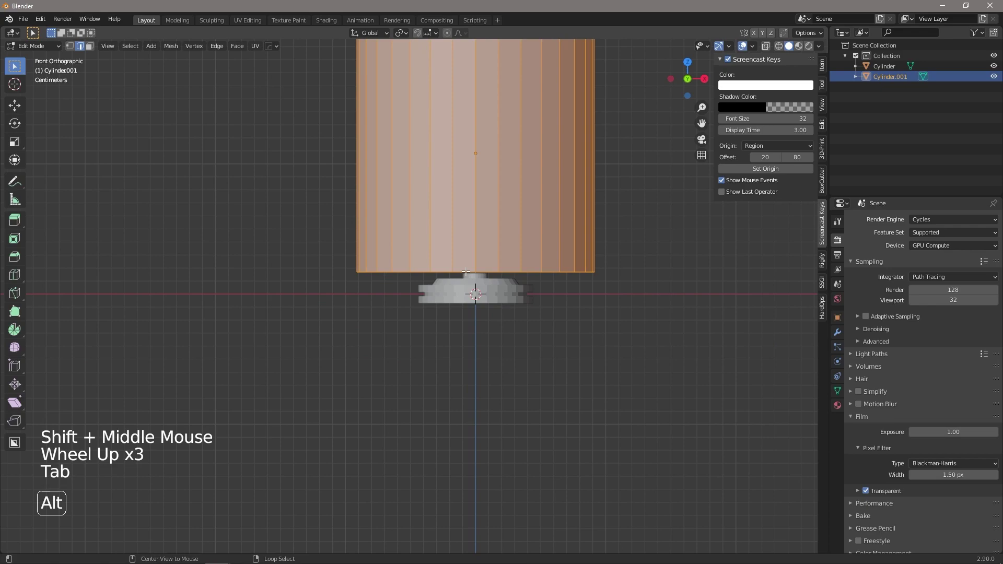
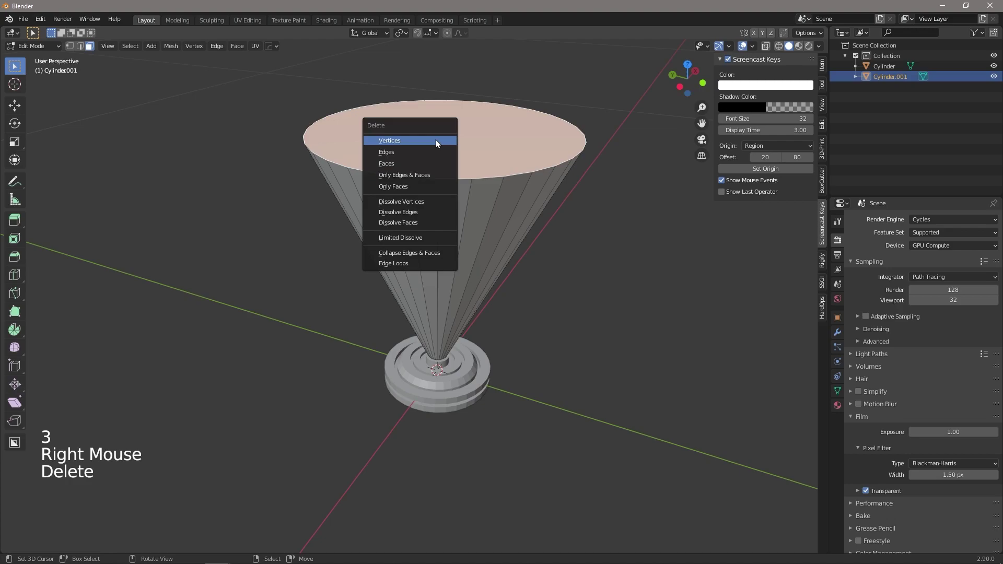
pyautogui.press('Tab')
pyautogui.middleClick(582, 228)
pyautogui.press('F3')
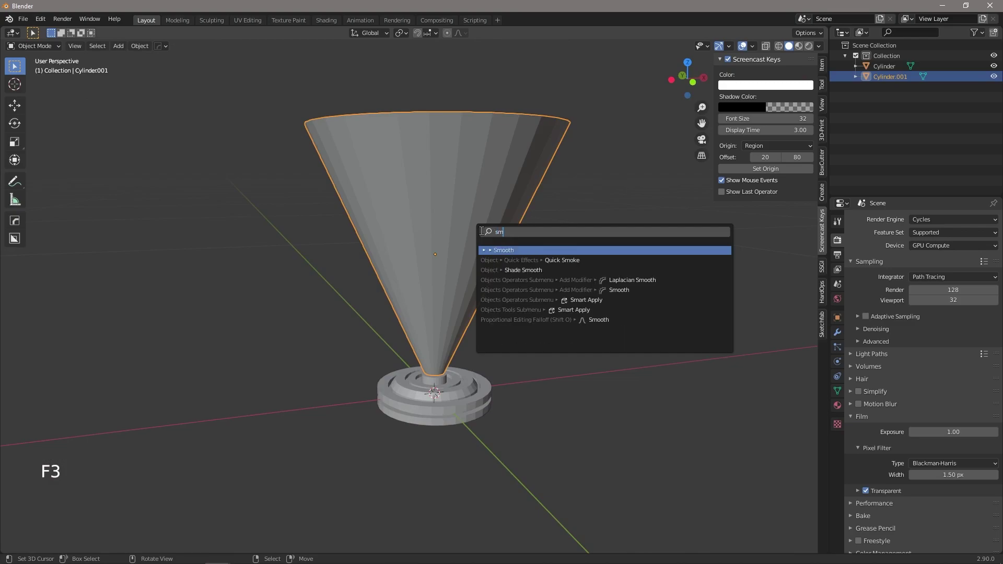
pyautogui.press('o')
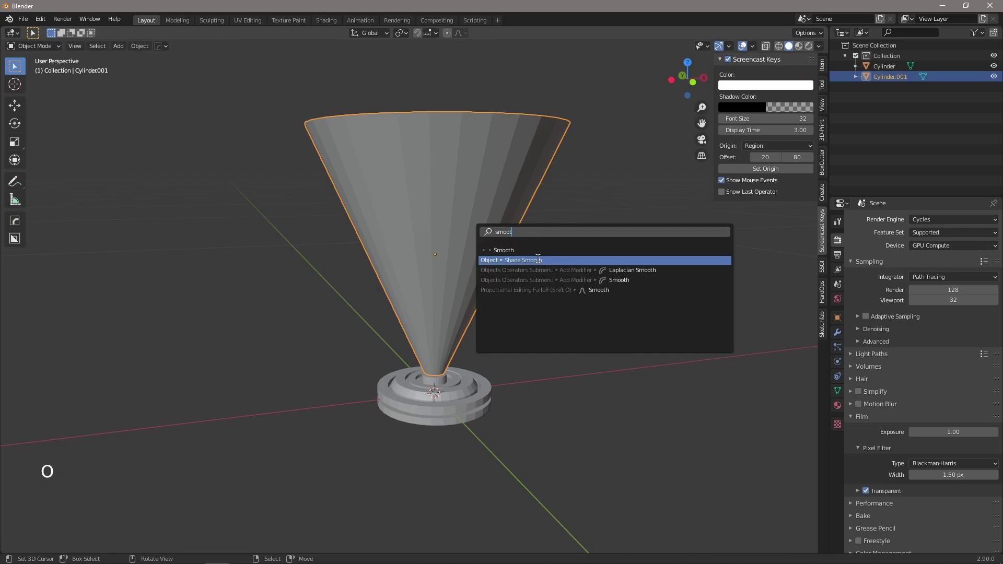
pyautogui.middleClick(527, 289)
pyautogui.press('KP_1')
pyautogui.rightClick(472, 213)
pyautogui.press('s')
pyautogui.press('g')
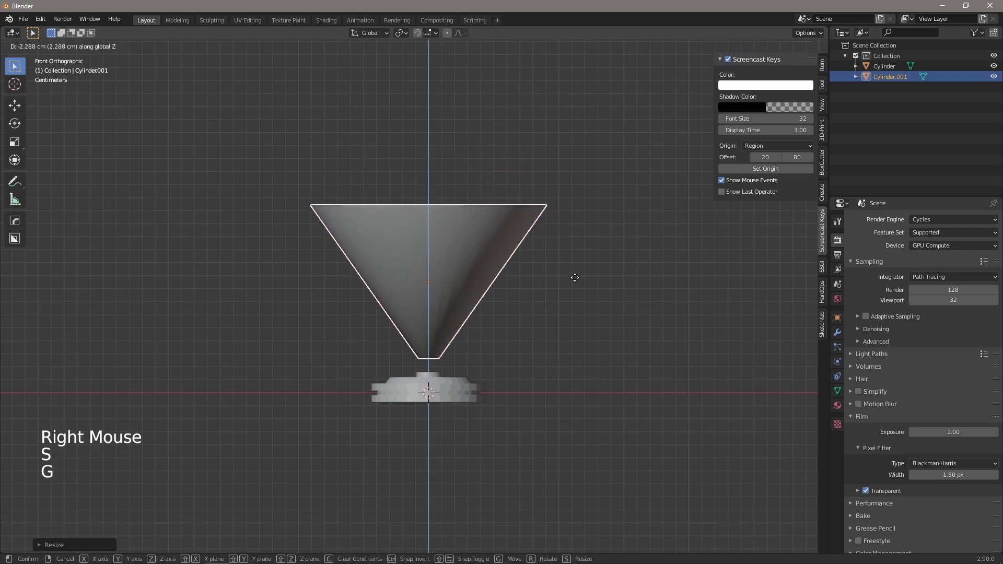
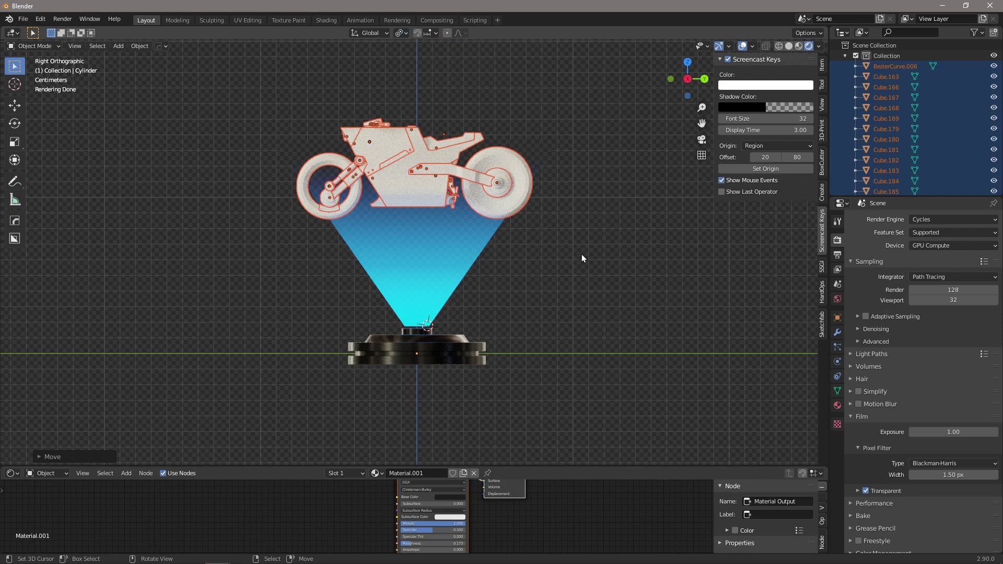
# Scale the selected motorbike down to about three-quarters size so it fits the beam's wide top
pyautogui.press('s')
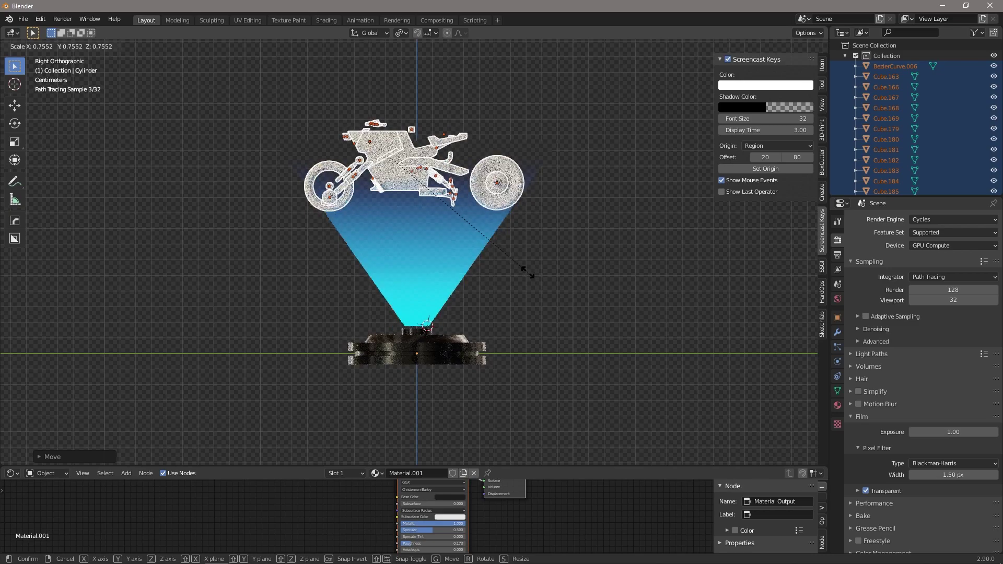
pyautogui.scroll(3)
pyautogui.middleClick(488, 167)
pyautogui.press('b')
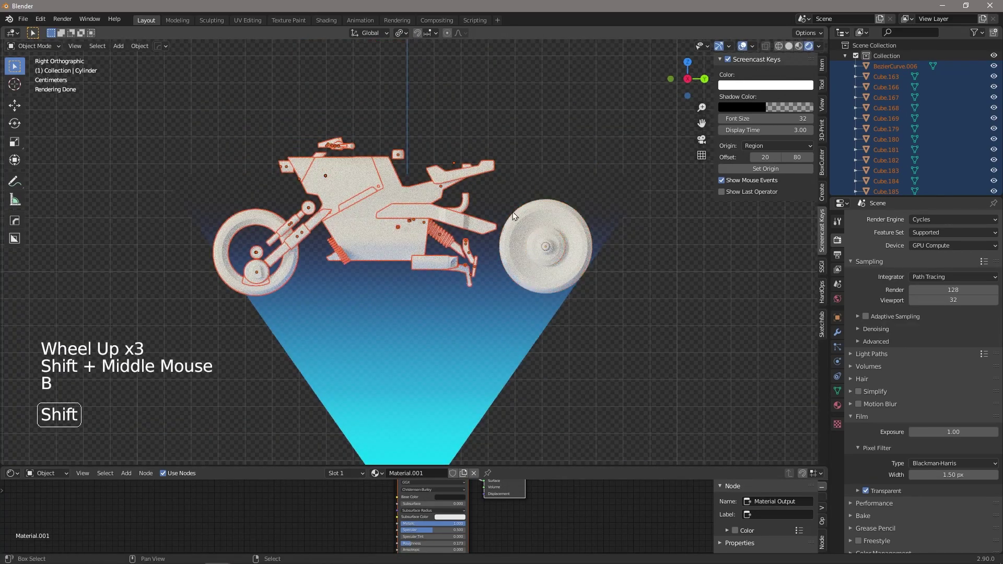
# Move the motorbike over the beam and remove stray small pieces from the top of the body
pyautogui.press('g')
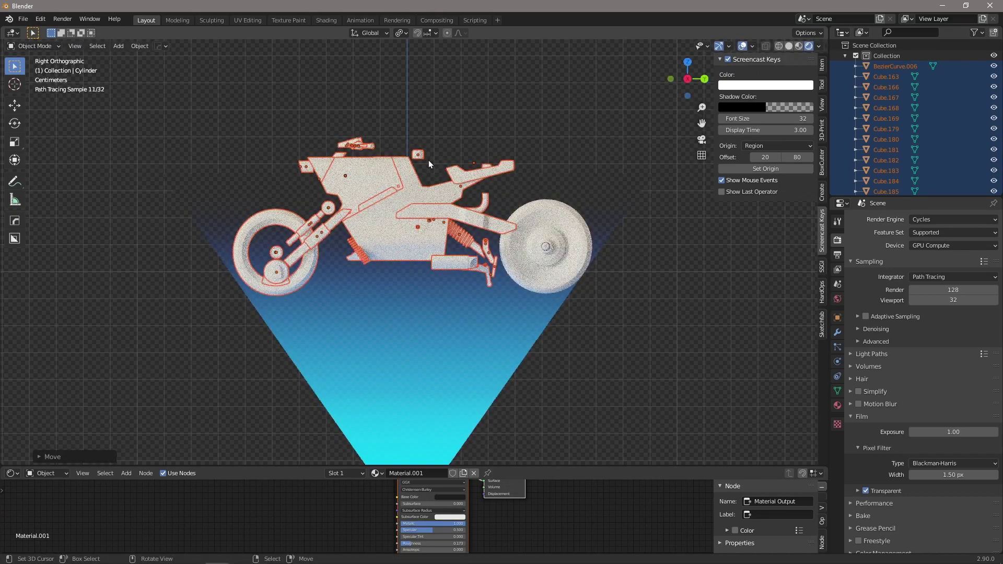
pyautogui.rightClick(494, 168)
pyautogui.press('g')
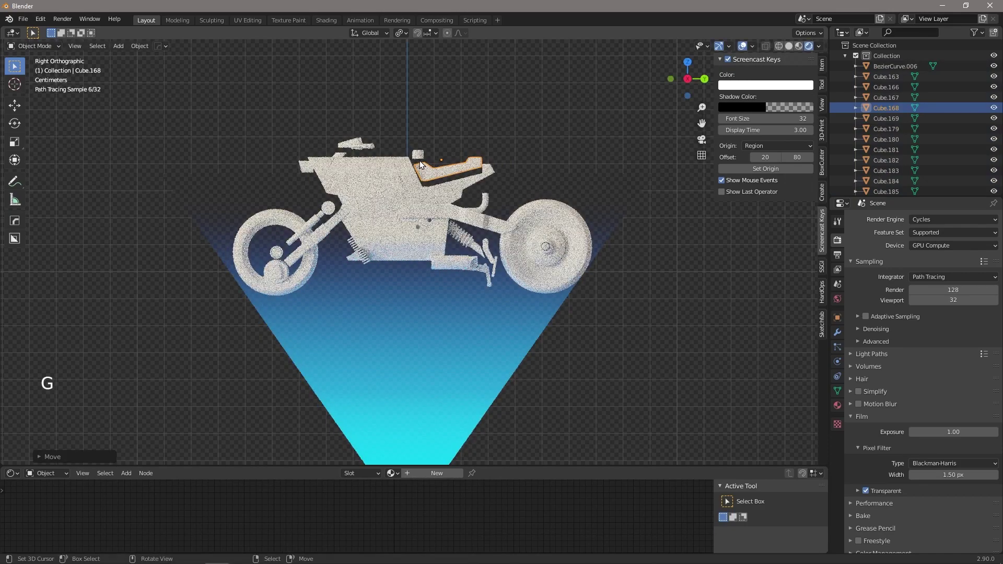
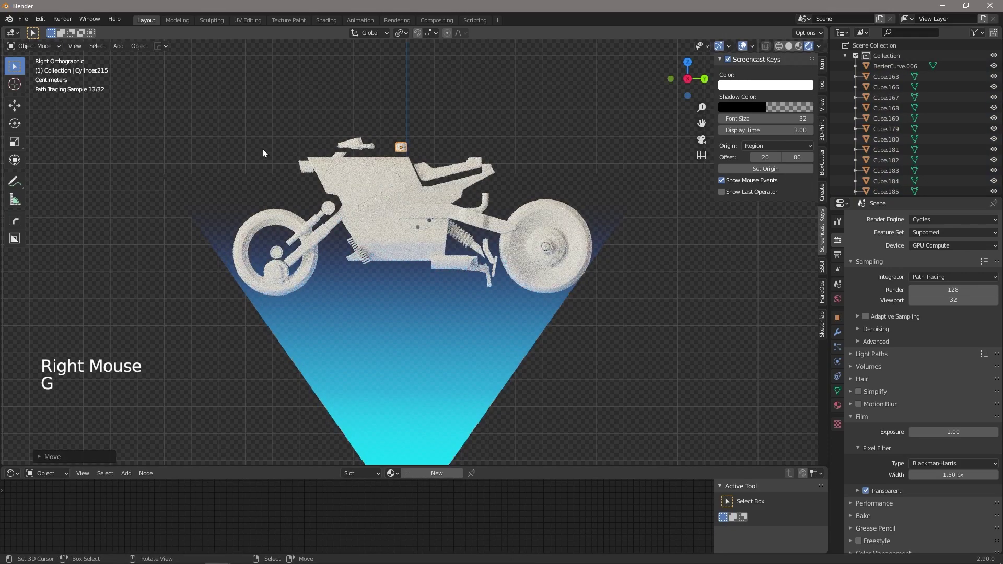
pyautogui.press('a')
pyautogui.press('a')
pyautogui.press('b')
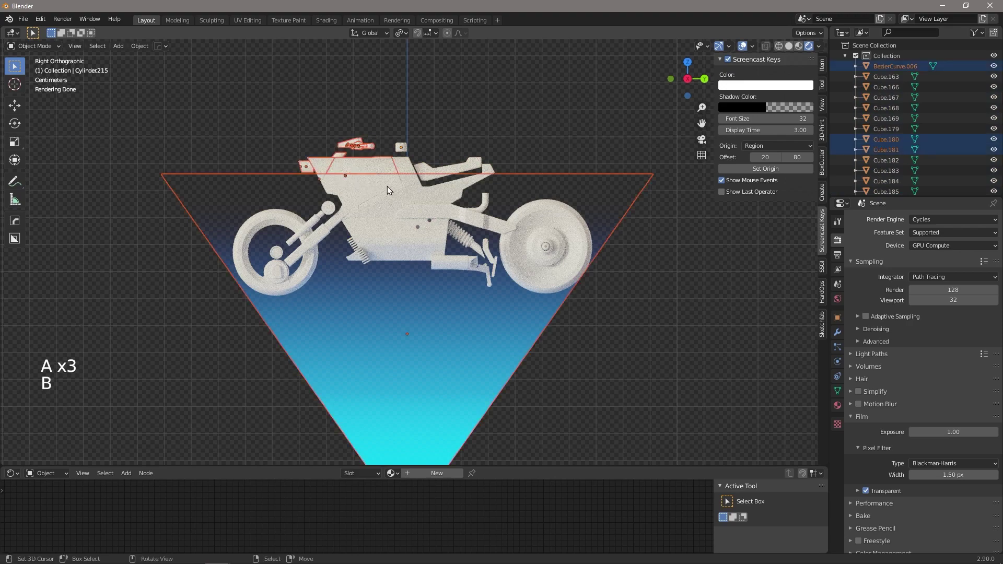
pyautogui.press('b')
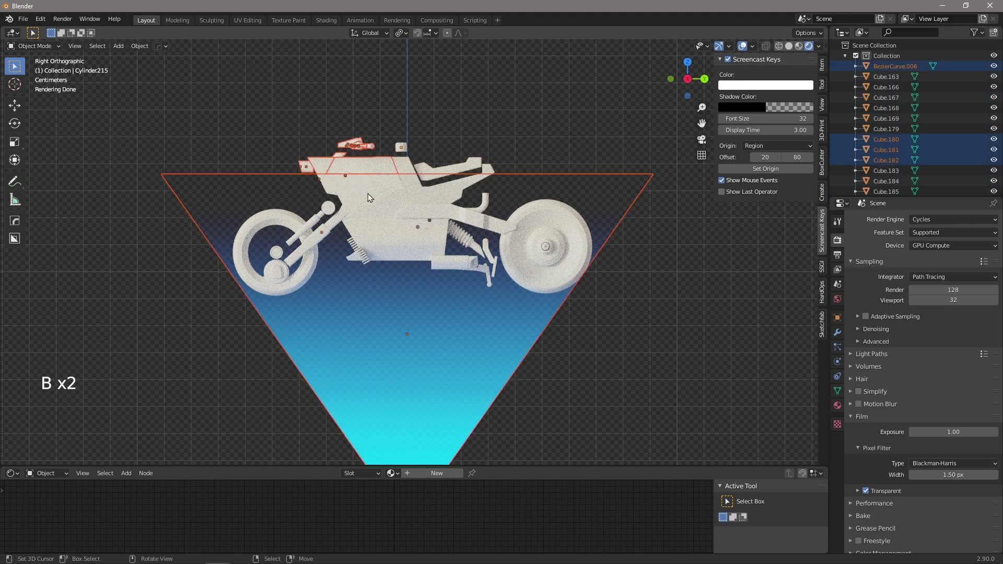
pyautogui.press('b')
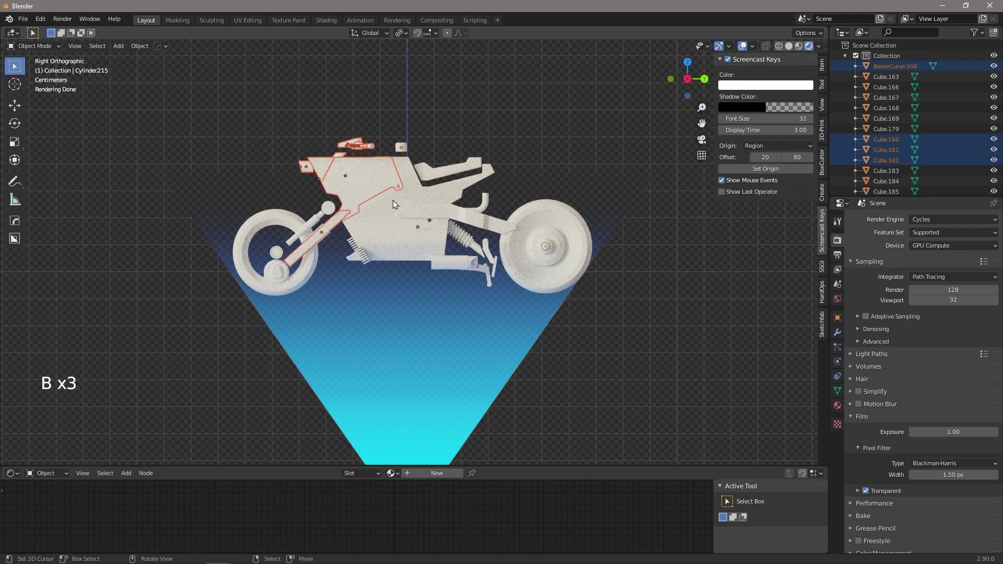
pyautogui.press('b')
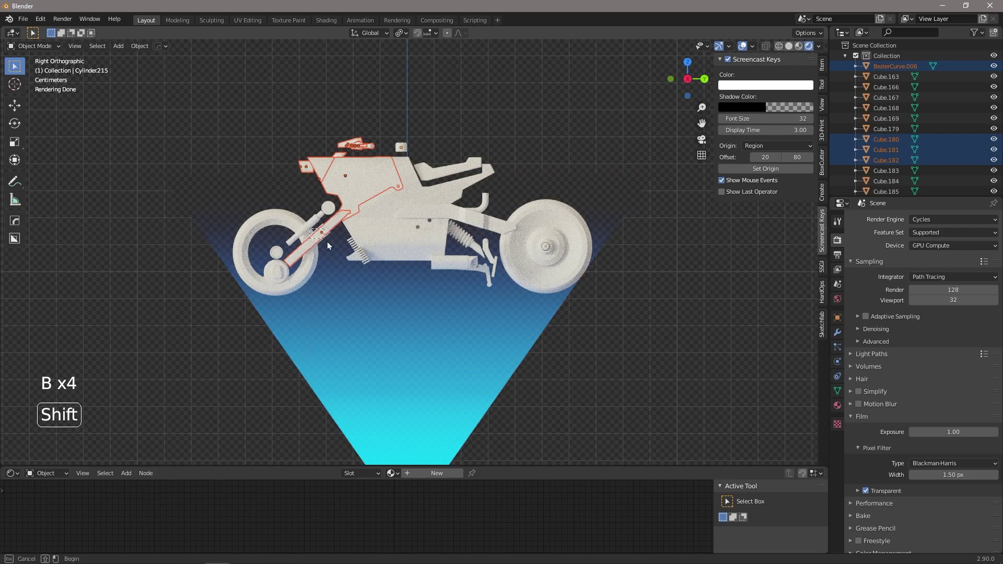
# Nudge a few upper body panels into tidier positions on the bike frame
pyautogui.press('g')
pyautogui.press('a')
pyautogui.press('a')
pyautogui.press('b')
pyautogui.press('g')
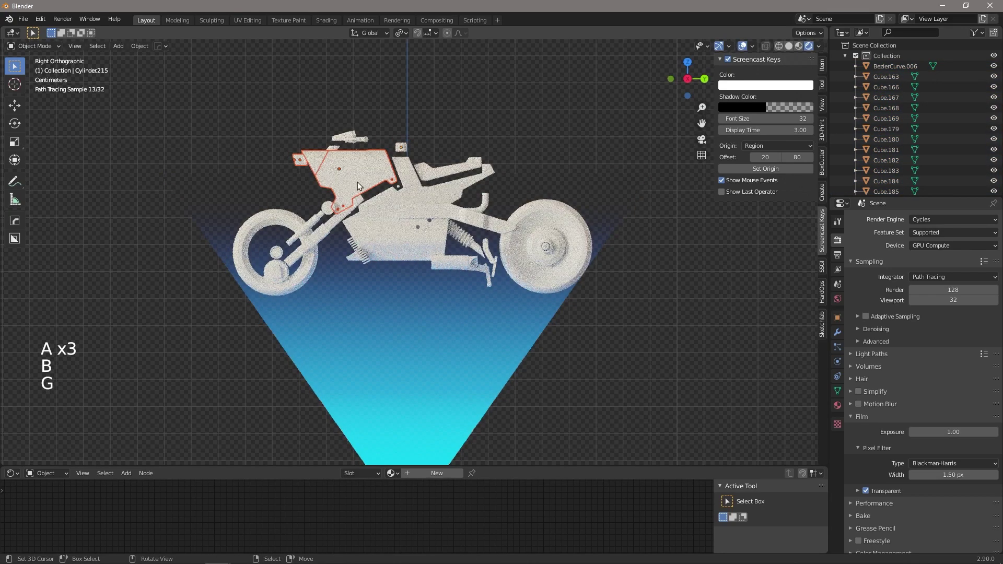
pyautogui.press('b')
pyautogui.press('g')
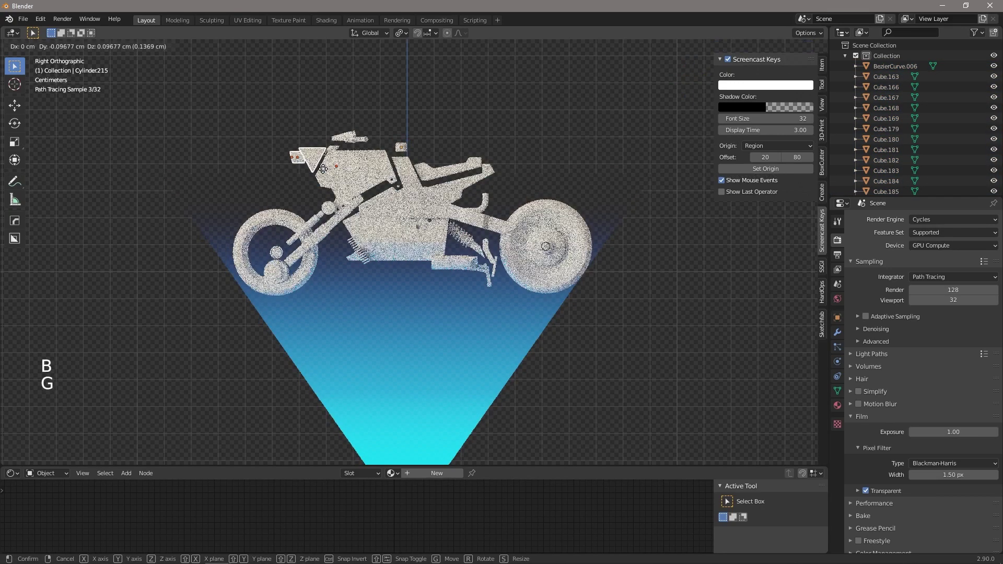
pyautogui.press('a')
pyautogui.press('a')
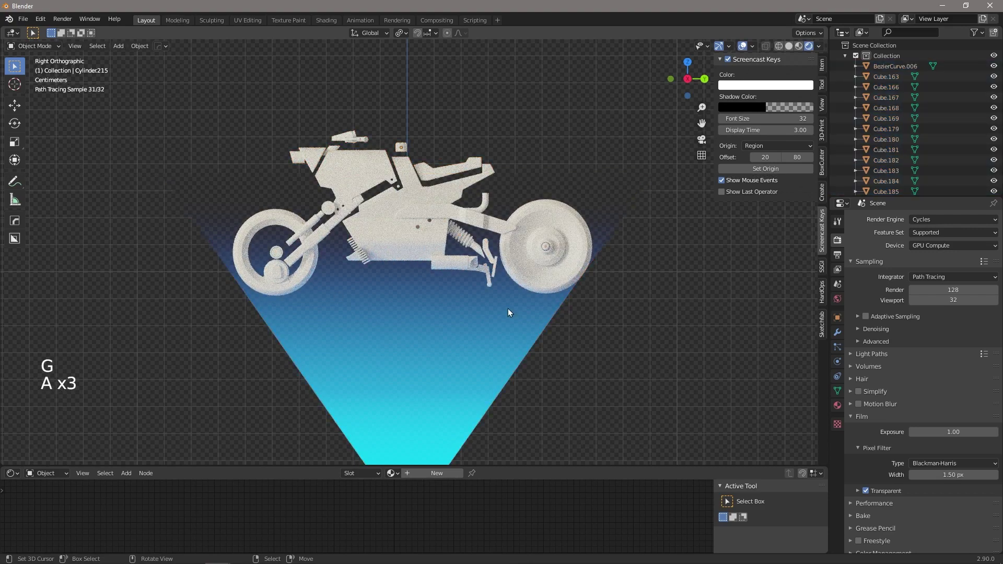
pyautogui.rightClick(569, 225)
pyautogui.rightClick(569, 225)
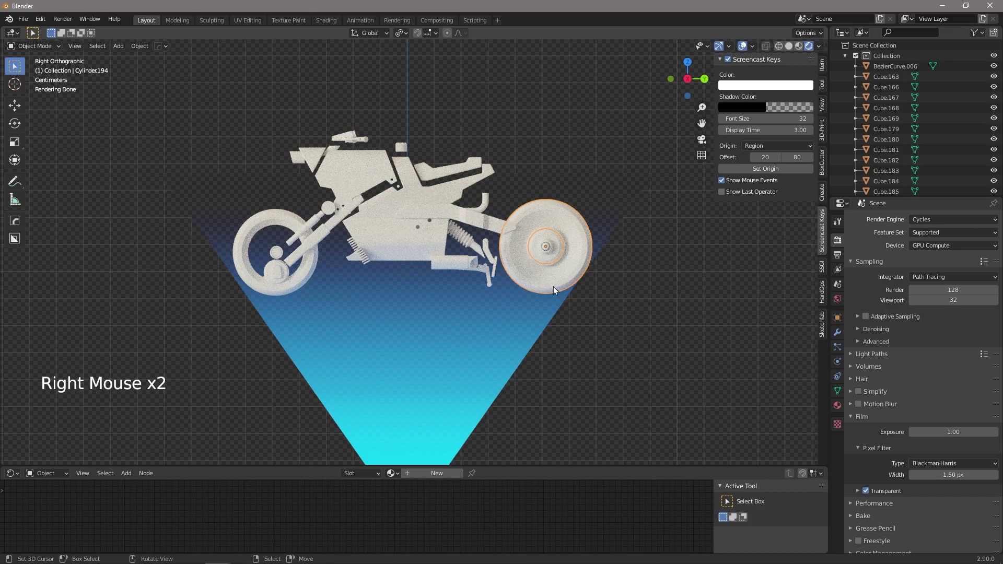
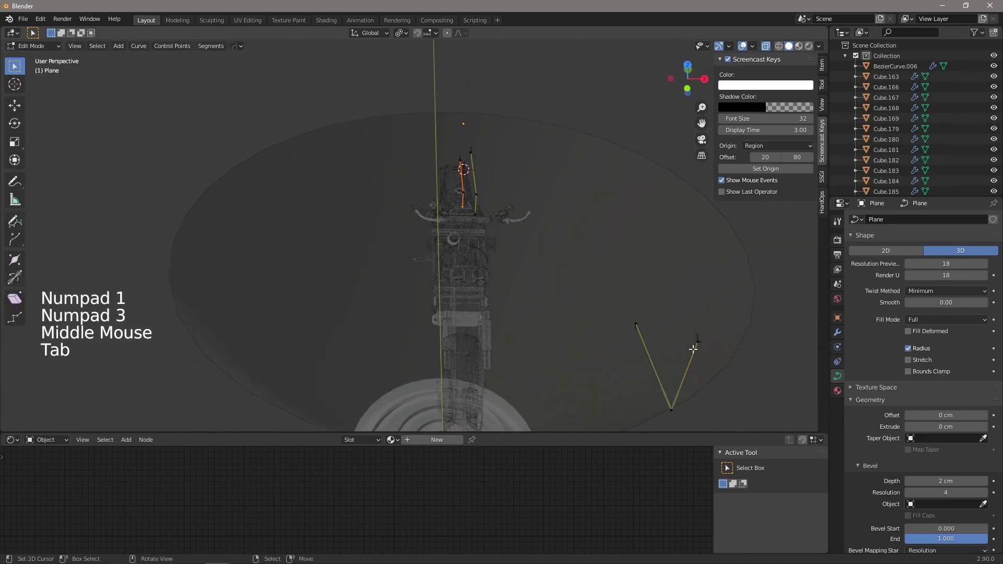
# Select the whole pointer line and leave curve editing
pyautogui.rightClick(698, 342)
pyautogui.rightClick(670, 407)
pyautogui.rightClick(640, 320)
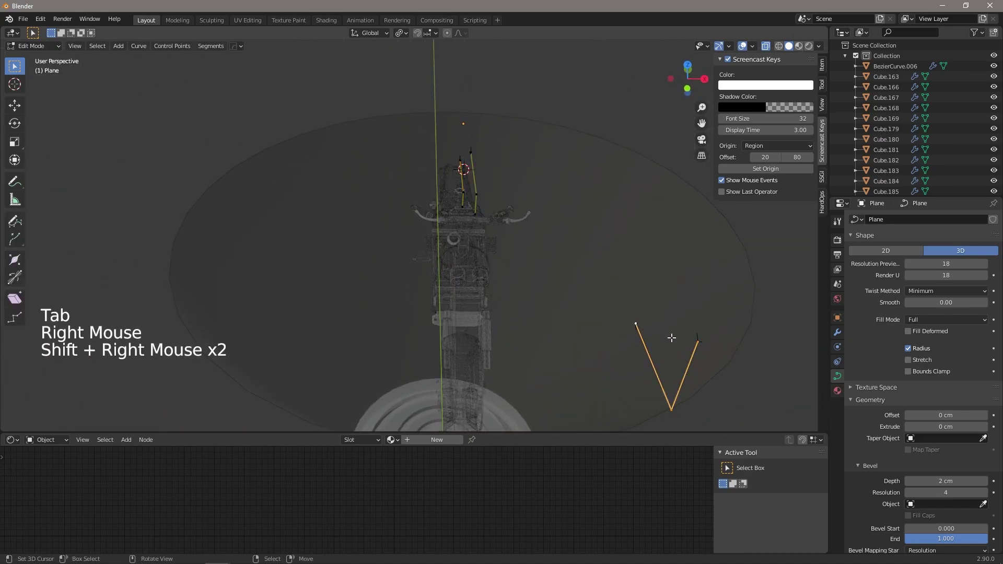
pyautogui.press('KP_7')
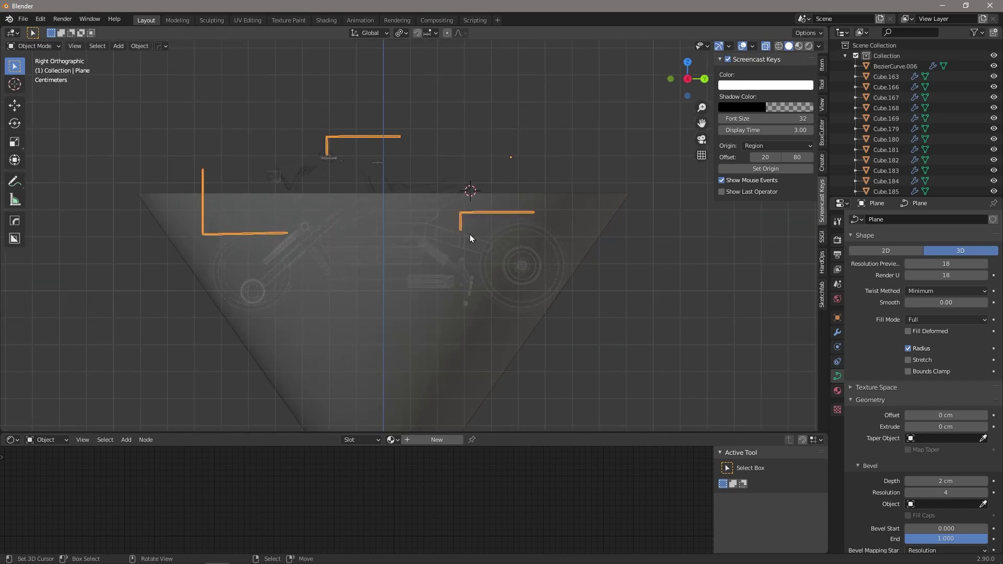
# Link the motorbike part's emission material to the pointer lines and switch the viewport to Rendered shading
pyautogui.press('shift+a')
pyautogui.rightClick(318, 165)
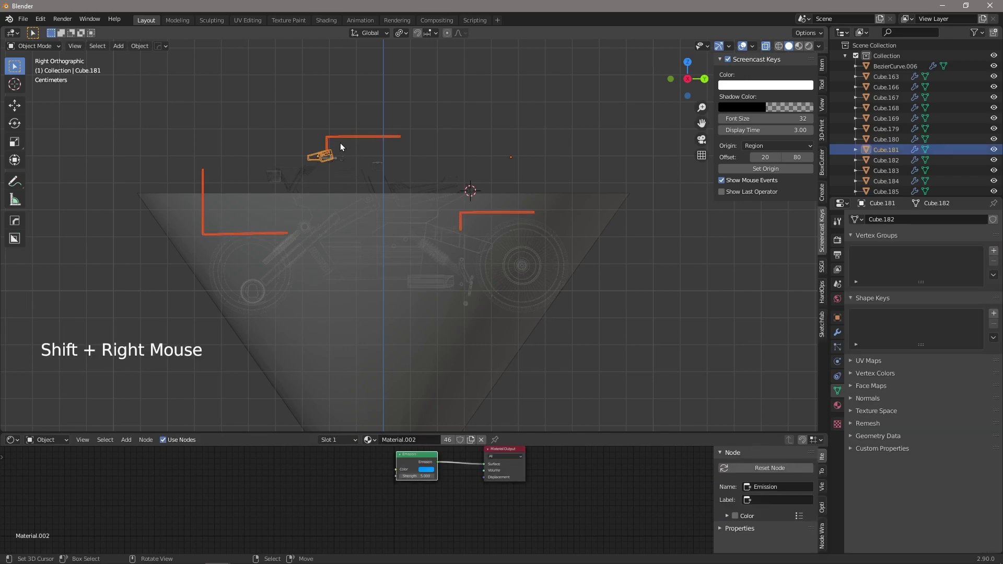
pyautogui.press('ctrl+l')
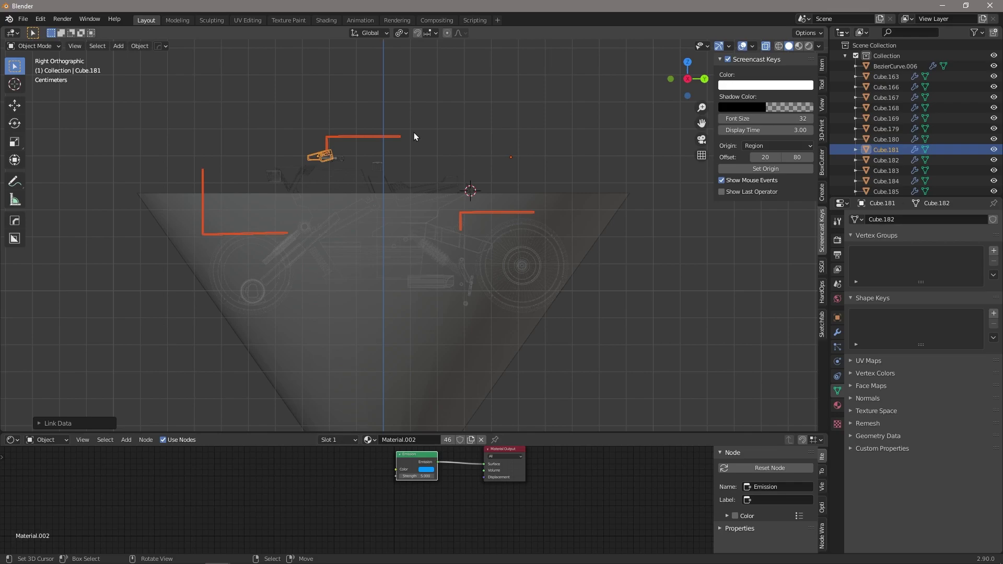
pyautogui.click(810, 50)
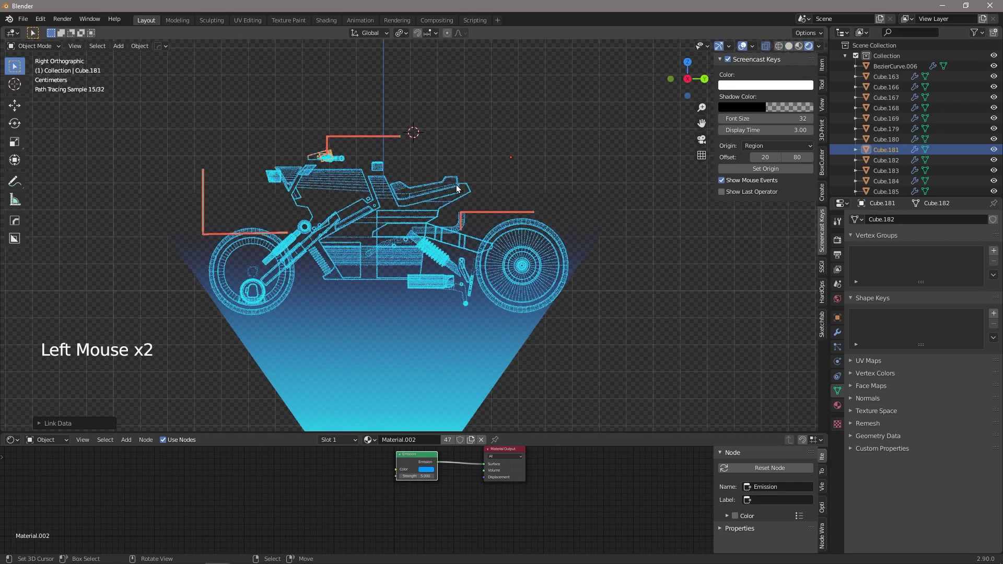
# Frame the bike in side view and add a new Text object
pyautogui.press('a')
pyautogui.press('a')
pyautogui.press('a')
pyautogui.scroll(-3)
pyautogui.middleClick(488, 254)
pyautogui.middleClick(442, 258)
pyautogui.middleClick(397, 260)
pyautogui.press('KP_1')
pyautogui.press('KP_3')
pyautogui.scroll(3)
pyautogui.scroll(3)
pyautogui.press('shift+a')
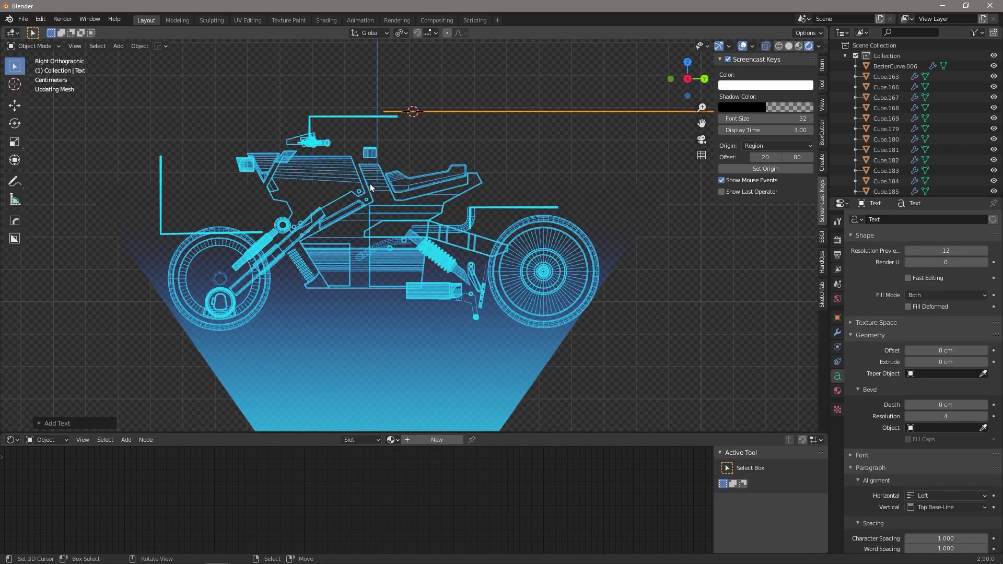
pyautogui.scroll(-3)
# Rotate the text upright 90° on X, shrink it to label size and place it at the upper pointer line's end
pyautogui.press('s')
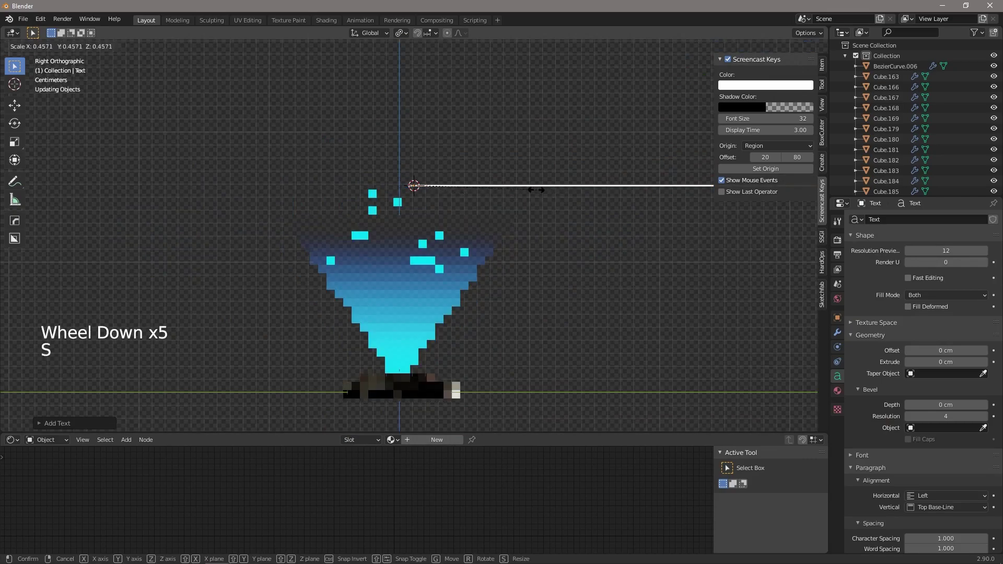
pyautogui.press('s')
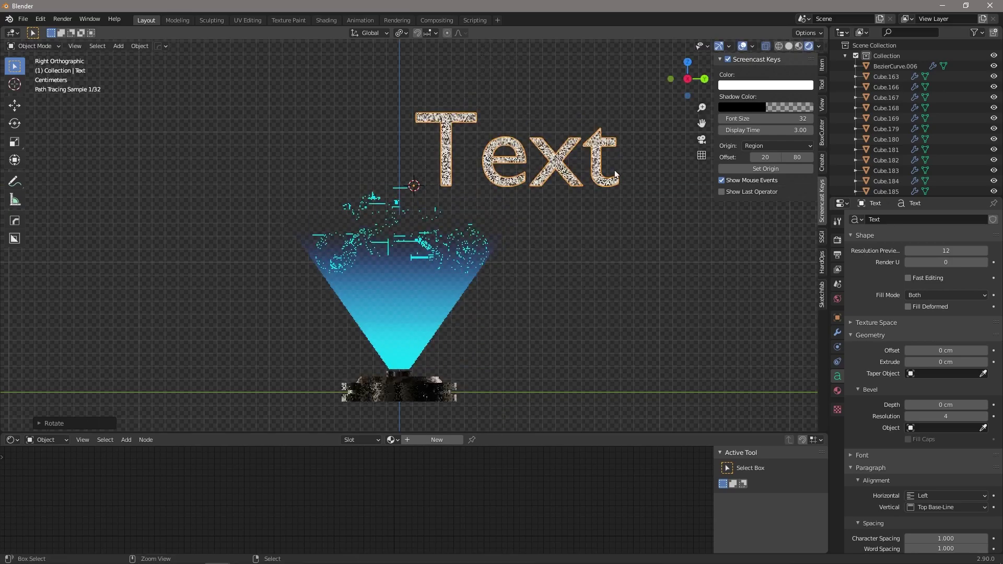
pyautogui.press('shift+r')
pyautogui.middleClick(619, 190)
pyautogui.press('s')
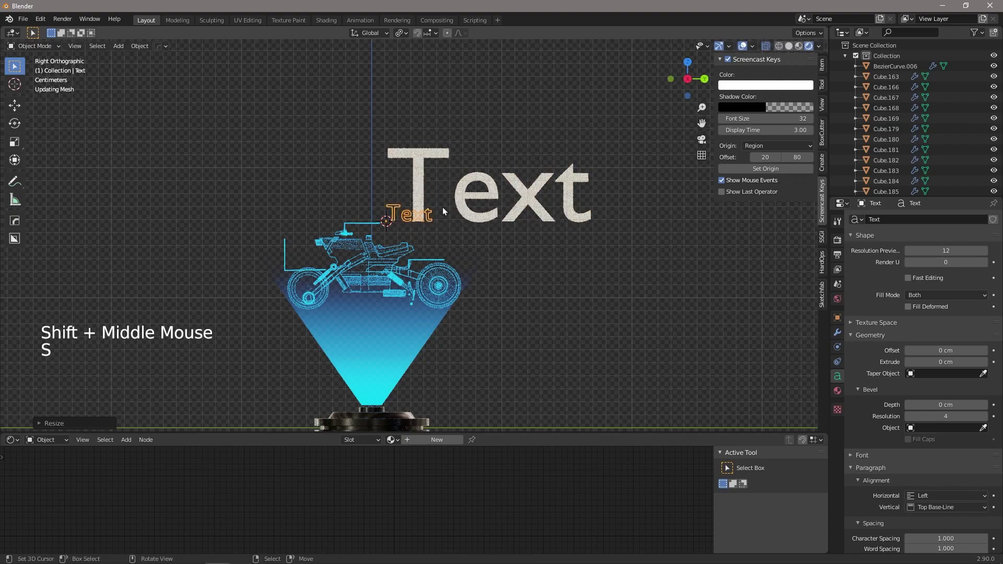
pyautogui.scroll(3)
pyautogui.press('g')
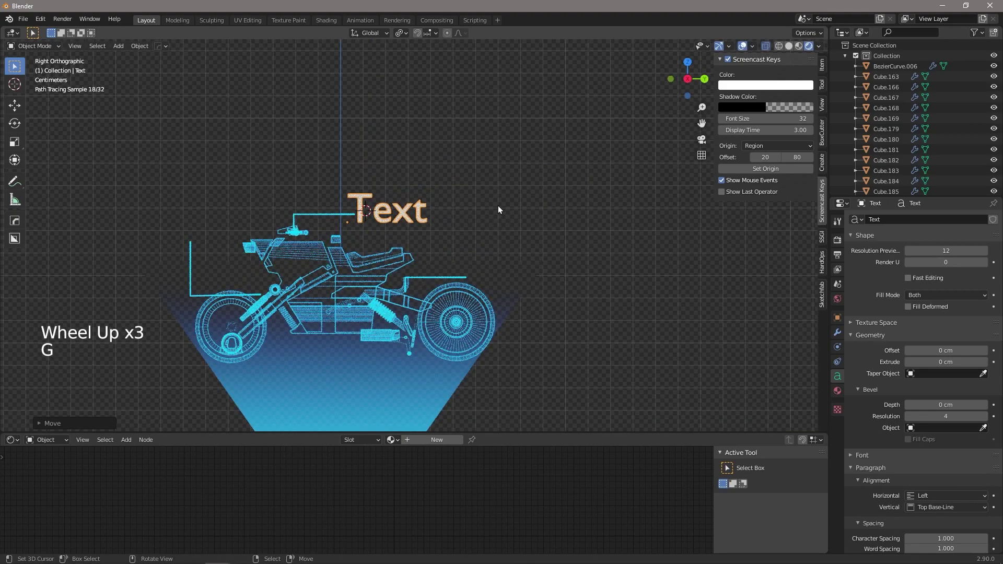
pyautogui.press('s')
pyautogui.press('g')
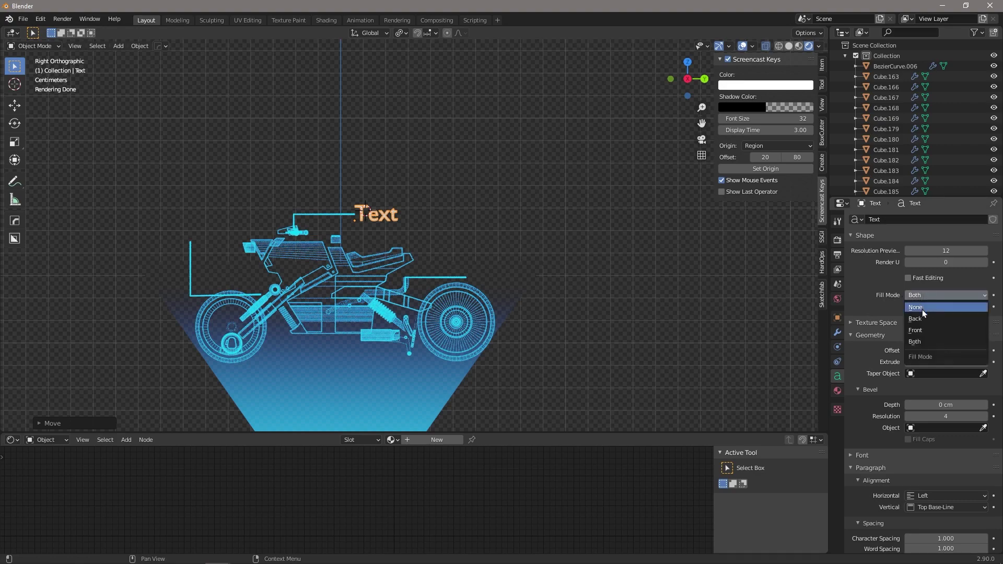
# Set the text Fill Mode to None with a 1 cm Bevel Depth, then link the pointer line's material to it
pyautogui.click(406, 227)
pyautogui.scroll(3)
pyautogui.middleClick(305, 194)
pyautogui.scroll(3)
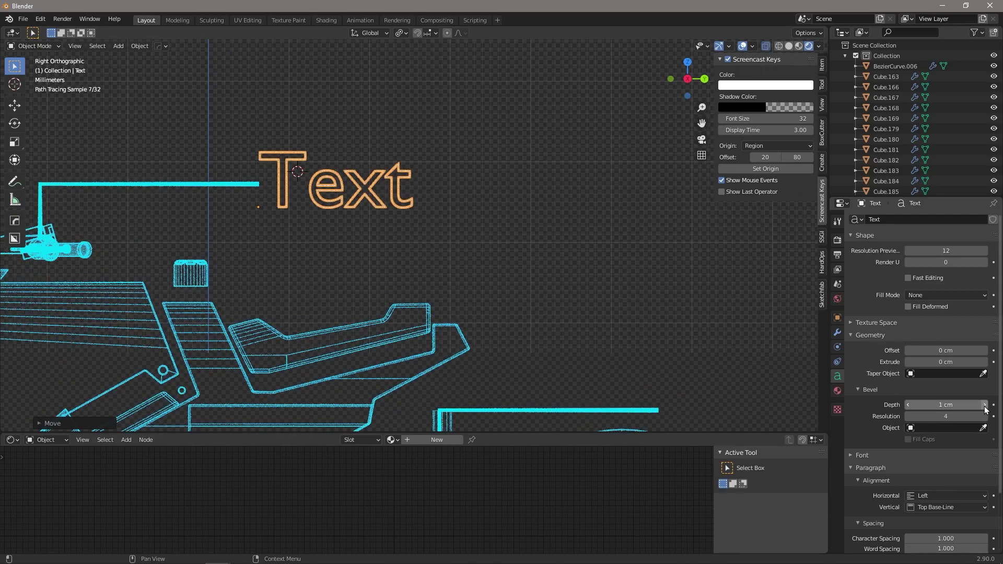
pyautogui.click(255, 188)
pyautogui.rightClick(255, 188)
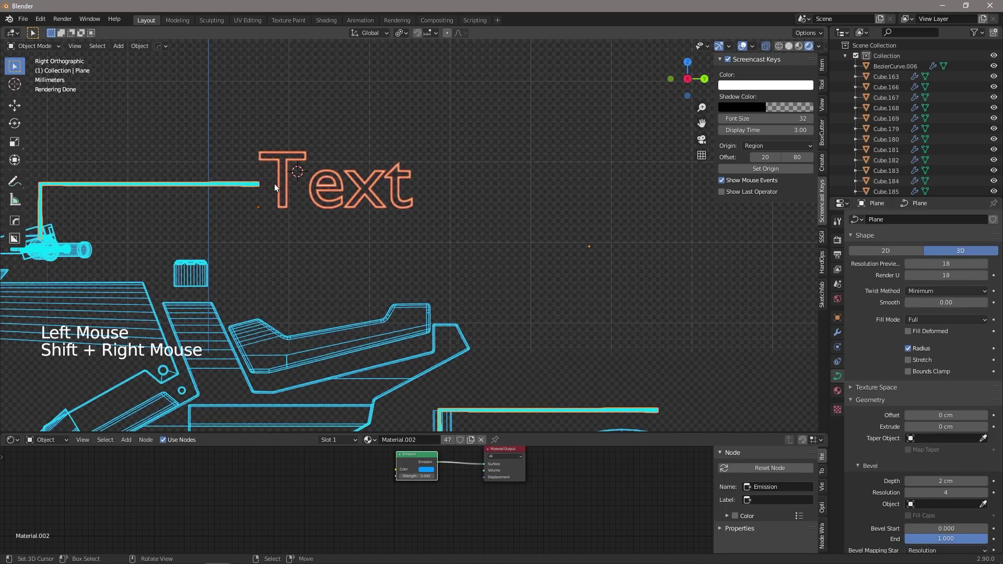
pyautogui.press('ctrl+l')
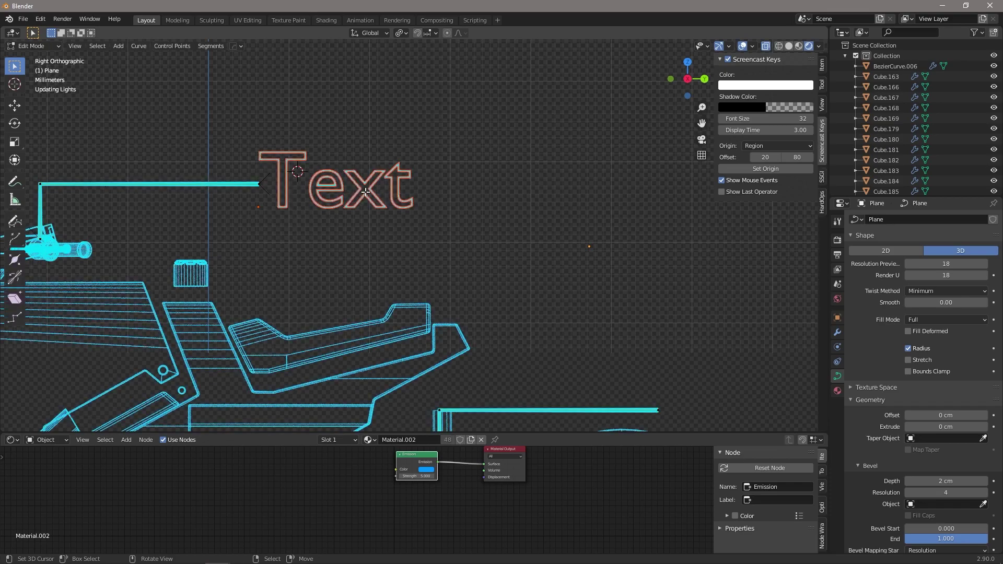
# Give the label the glowing line material and clear its placeholder letters
pyautogui.press('Tab')
pyautogui.rightClick(351, 184)
pyautogui.press('Tab')
pyautogui.press('BackSpace')
pyautogui.press('BackSpace')
pyautogui.press('BackSpace')
pyautogui.press('BackSpace')
pyautogui.press('BackSpace')
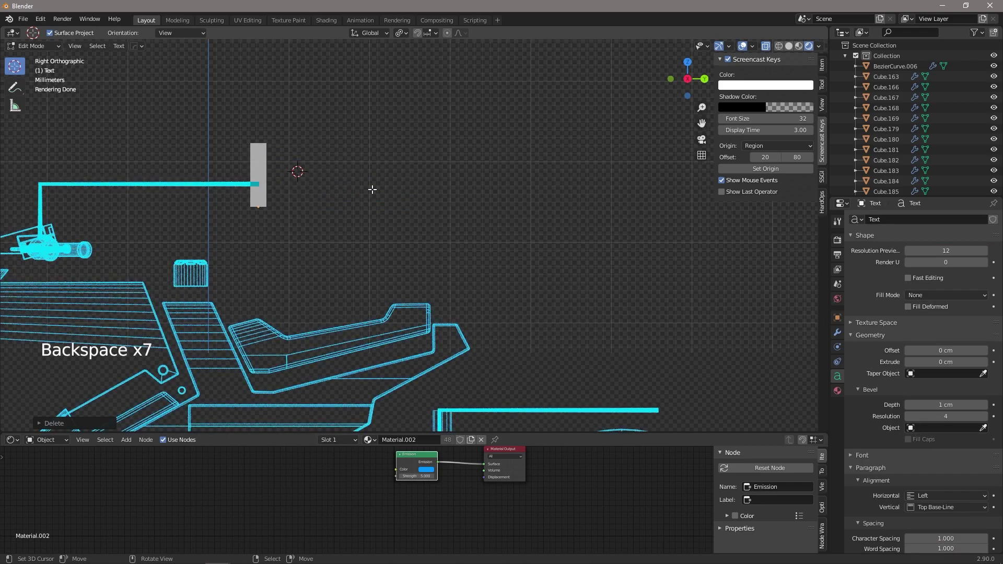
# Retype the label as BREAK LINE and duplicate it for a second label
pyautogui.press('b')
pyautogui.press('r')
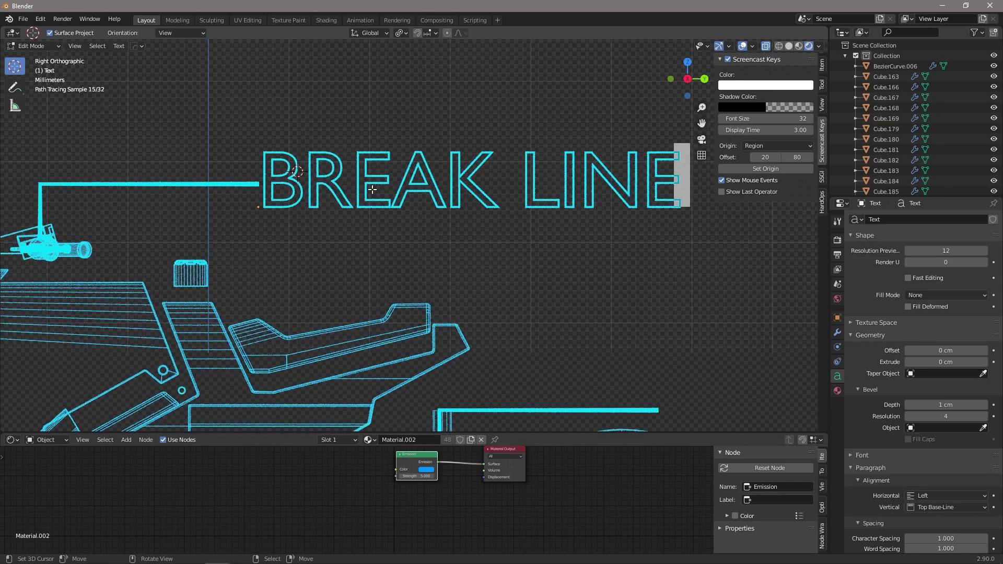
pyautogui.press('i')
pyautogui.press('n')
pyautogui.press('e')
pyautogui.press('Tab')
pyautogui.scroll(-3)
pyautogui.press('shift+d')
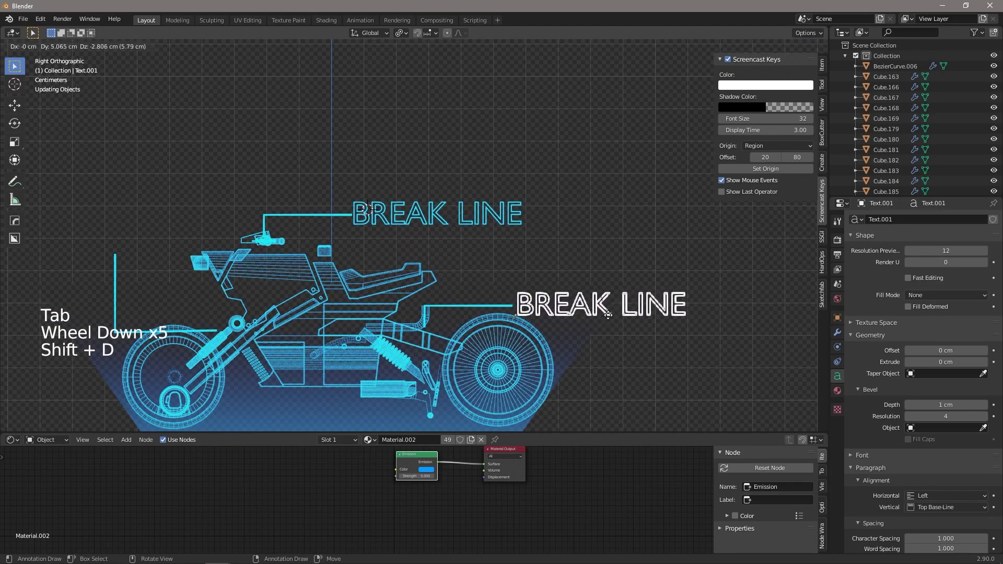
# Duplicate the label again and retype the new copy to read SHOCKS
pyautogui.press('shift+d')
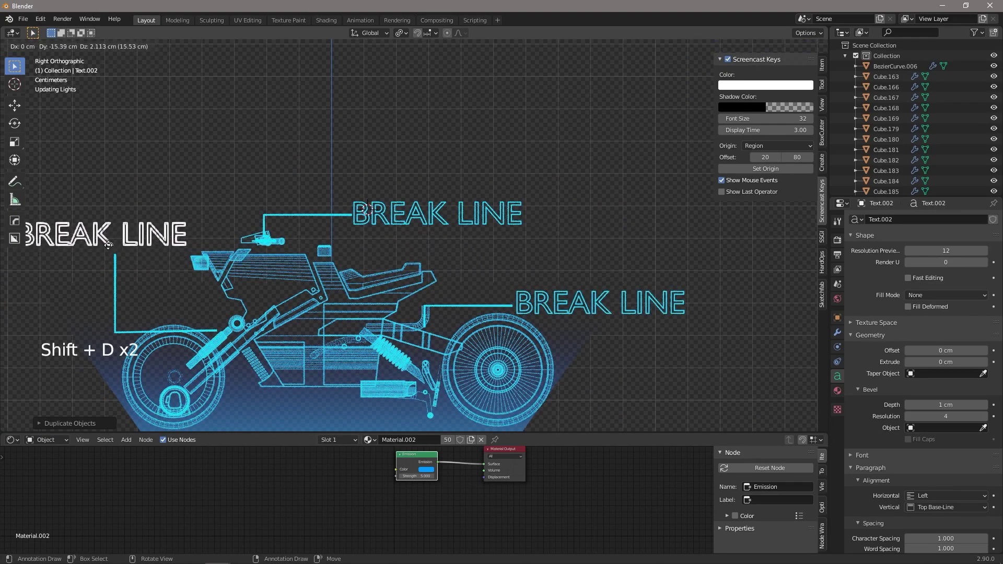
pyautogui.middleClick(165, 273)
pyautogui.press('Tab')
pyautogui.press('BackSpace')
pyautogui.press('BackSpace')
pyautogui.press('BackSpace')
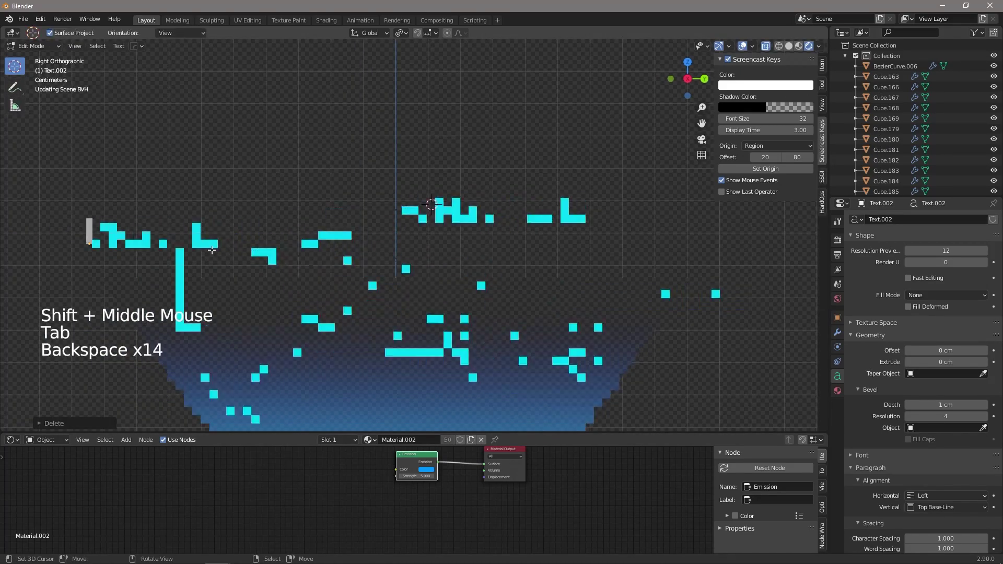
pyautogui.press('s')
pyautogui.press('h')
pyautogui.press('BackSpace')
pyautogui.press('BackSpace')
pyautogui.press('s')
pyautogui.press('c')
pyautogui.press('h')
pyautogui.press('=')
pyautogui.press('BackSpace')
pyautogui.press('BackSpace')
pyautogui.press('BackSpace')
pyautogui.press('h')
pyautogui.press('o')
pyautogui.press('c')
pyautogui.press('k')
pyautogui.press('s')
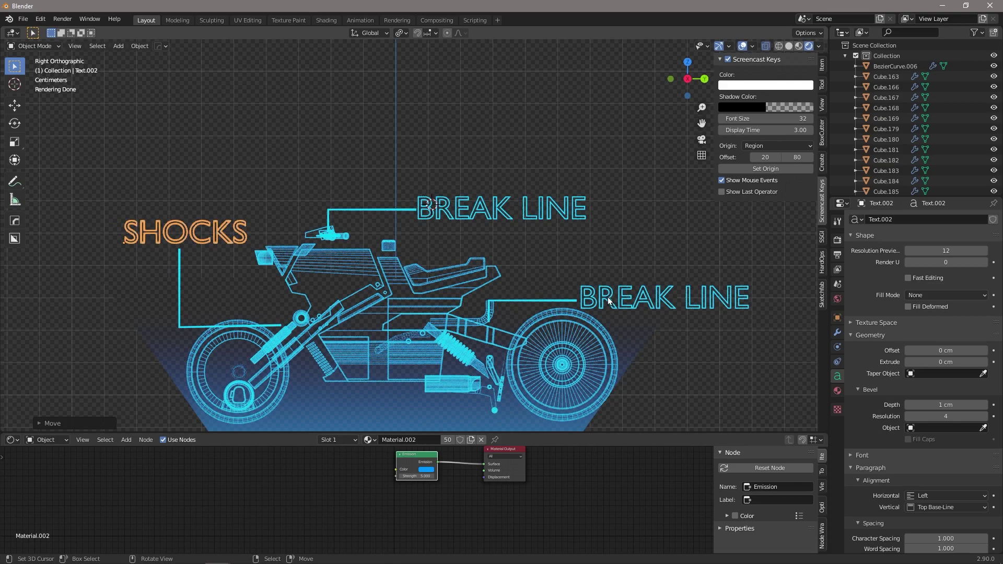
# Retype the lower label beside the rear wheel to read REAR STRUT
pyautogui.click(738, 310)
pyautogui.rightClick(738, 310)
pyautogui.press('Tab')
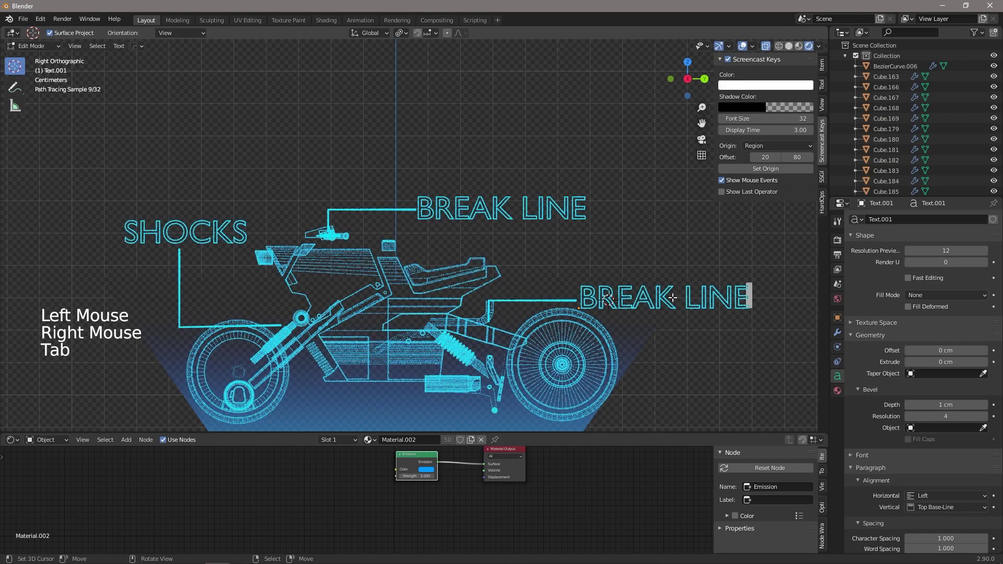
pyautogui.press('ctrl+a')
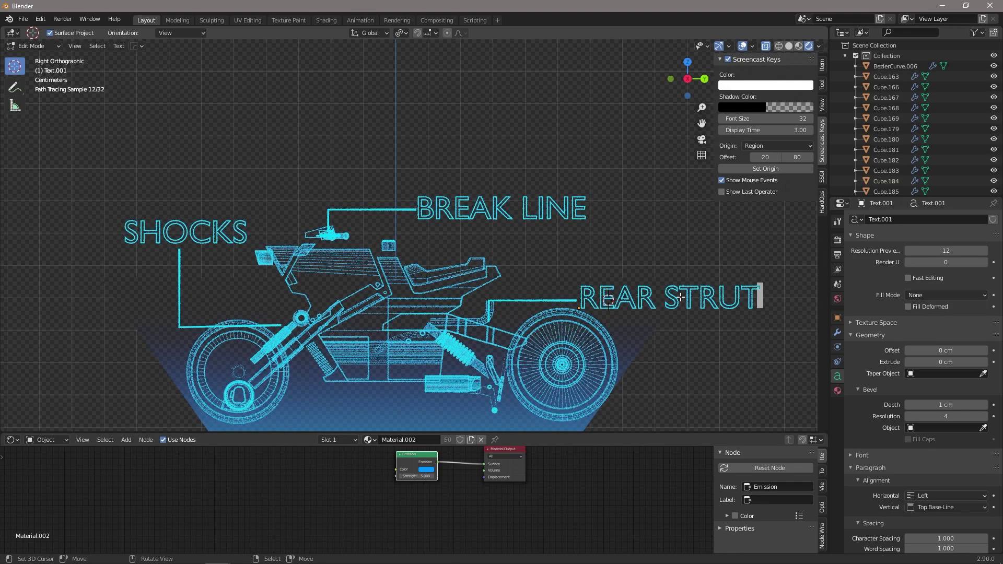
pyautogui.press('r')
pyautogui.press('u')
pyautogui.press('t')
pyautogui.press('Tab')
# Orbit around the hologram to review the three labels and bike
pyautogui.scroll(-3)
pyautogui.press('a')
pyautogui.scroll(-3)
pyautogui.middleClick(547, 286)
pyautogui.press('a')
pyautogui.press('a')
pyautogui.middleClick(478, 280)
pyautogui.middleClick(433, 298)
pyautogui.scroll(3)
pyautogui.middleClick(434, 363)
pyautogui.middleClick(448, 281)
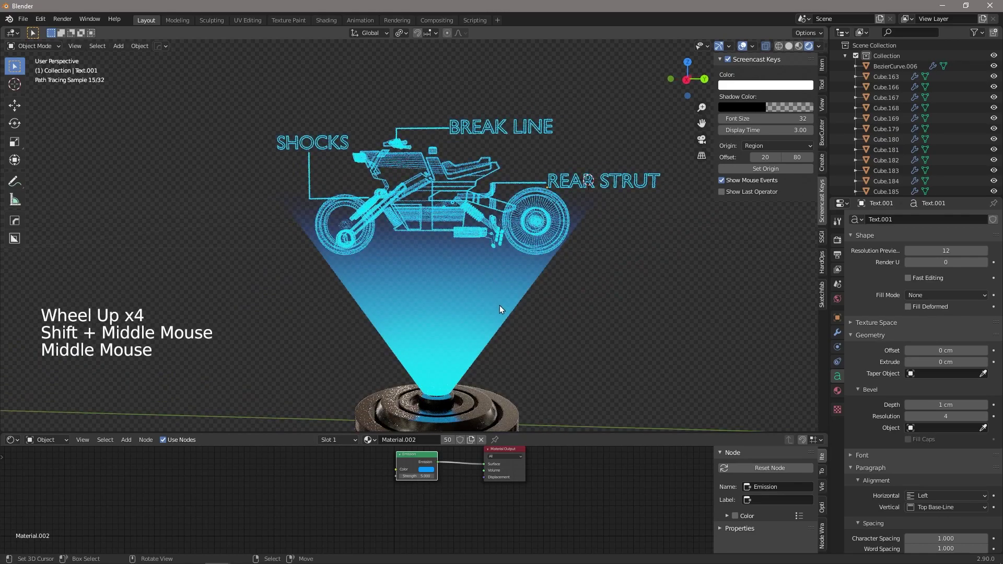
pyautogui.middleClick(343, 241)
pyautogui.middleClick(498, 248)
pyautogui.middleClick(523, 240)
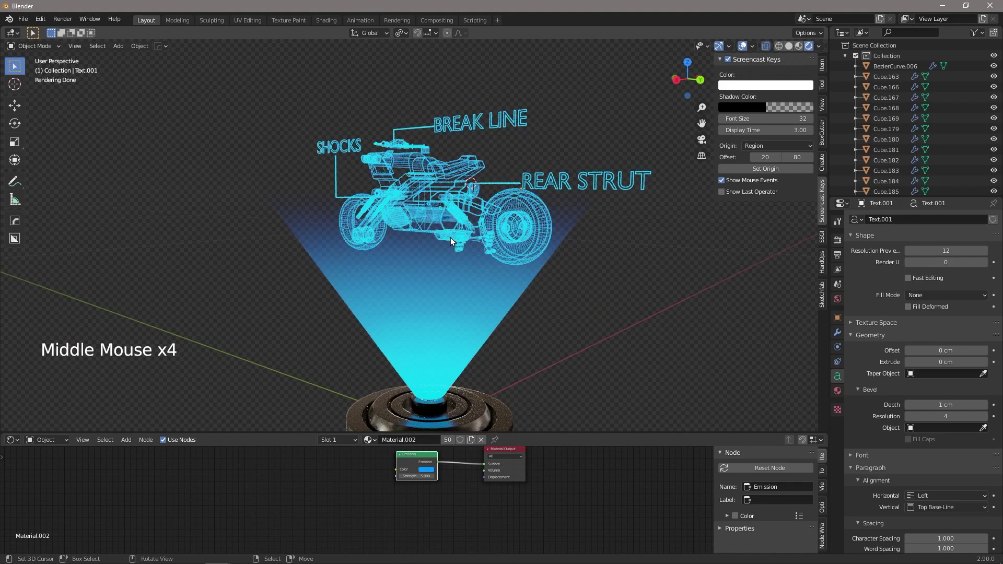